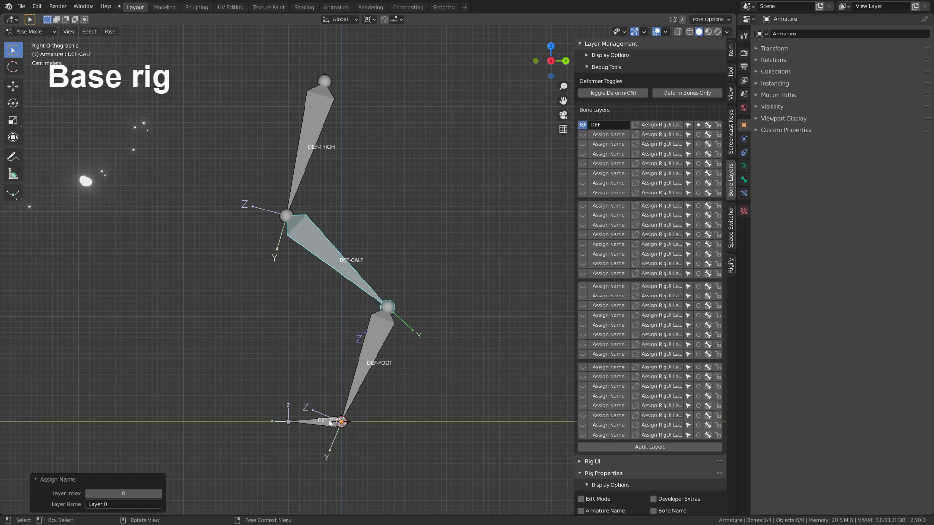
Select the DEF thigh and calf bones and duplicate them in Edit Mode with Shift+D.
left_click(329, 429)
left_click(375, 370)
double_click(347, 262)
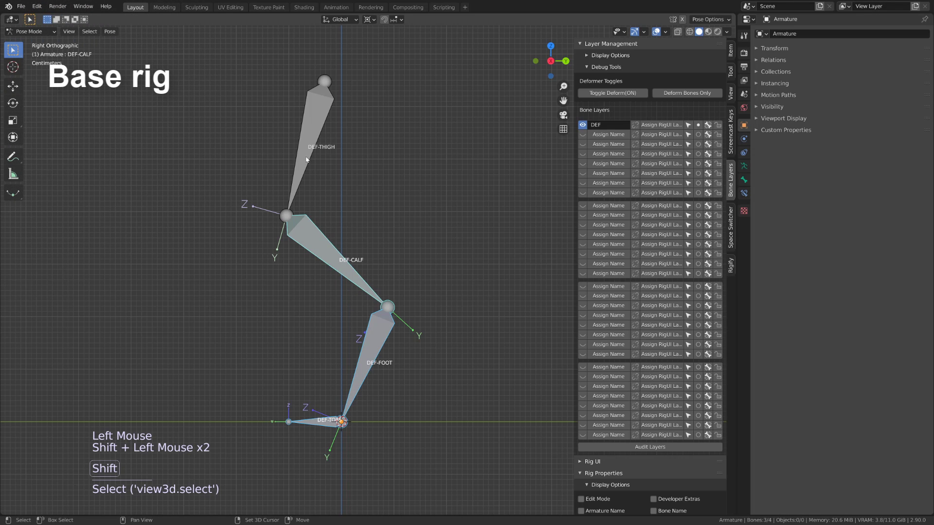
double_click(315, 141)
key("Tab")
key("shift+d")
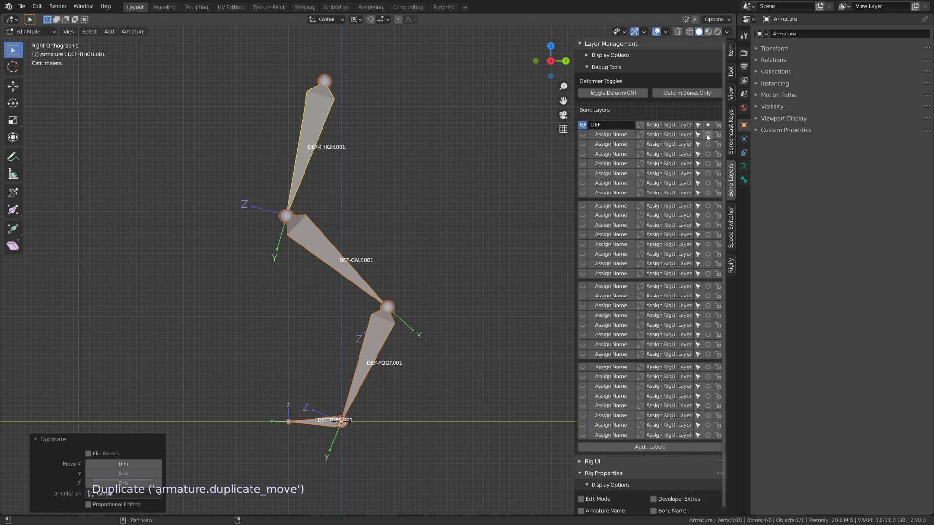
Move the duplicates onto bone layer 2 and show only that layer, hiding the DEF layer.
left_click(710, 138)
left_click(583, 137)
left_click(586, 128)
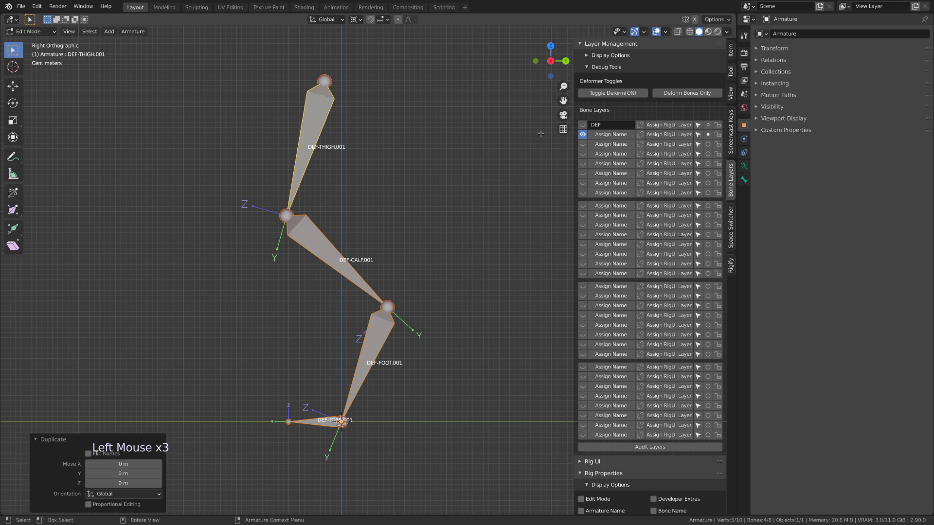
Batch-rename the selected duplicates from DEF to TGT, stripping the .002 suffix, and name layer 2 TGT.
key("ctrl+F2")
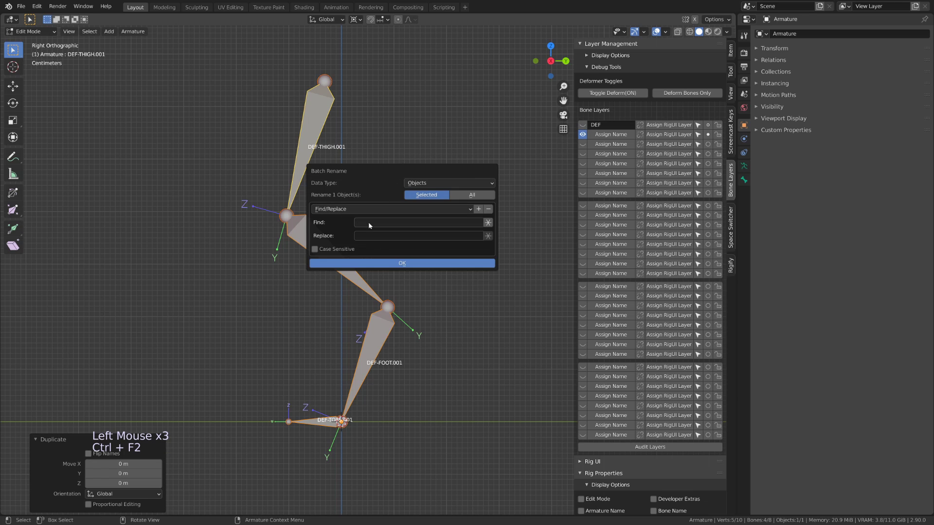
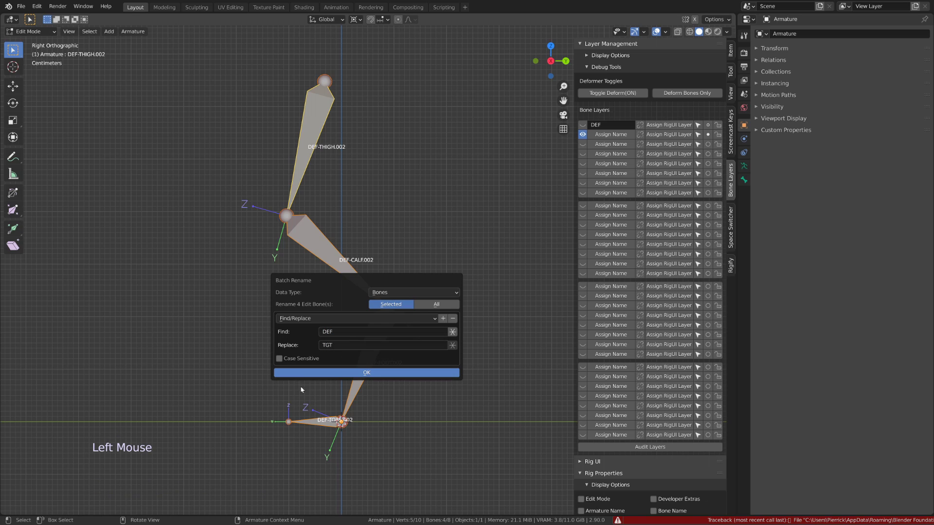
key("ctrl+F2")
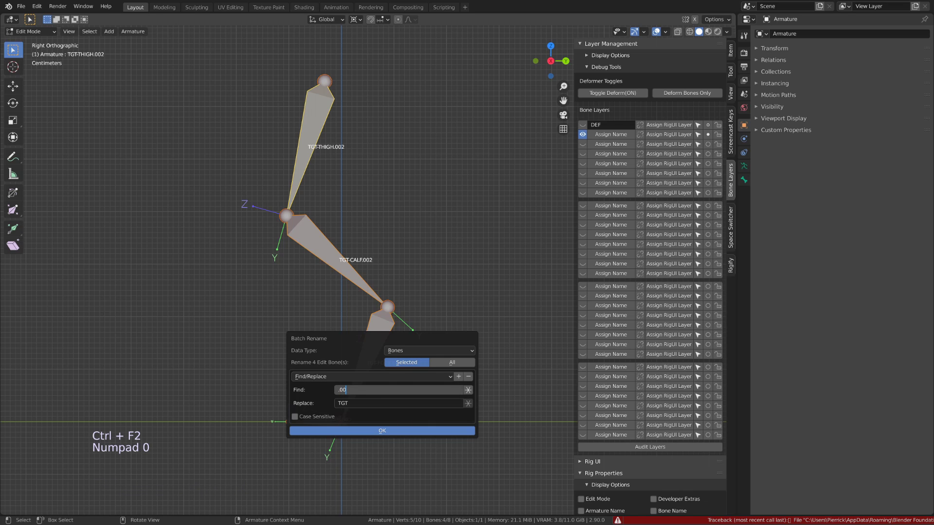
key("KP_0")
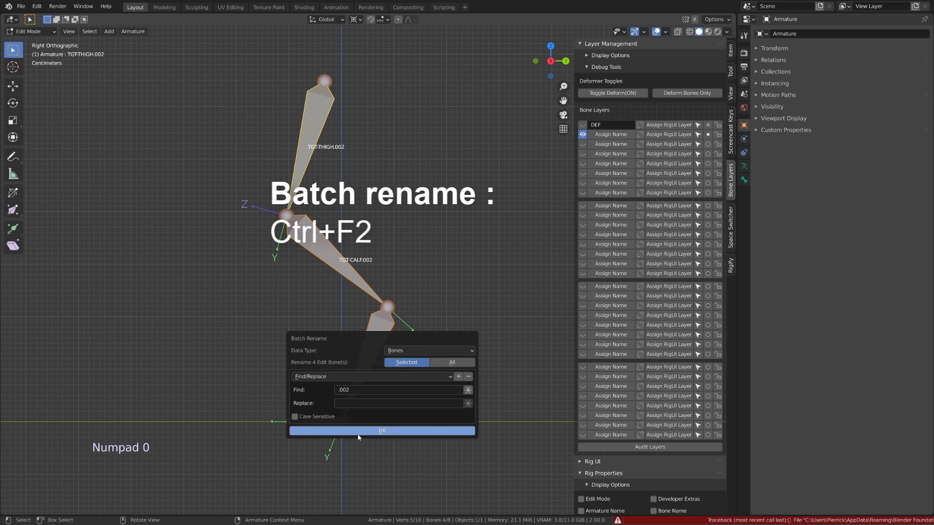
left_click(585, 133)
left_click(584, 136)
double_click(615, 140)
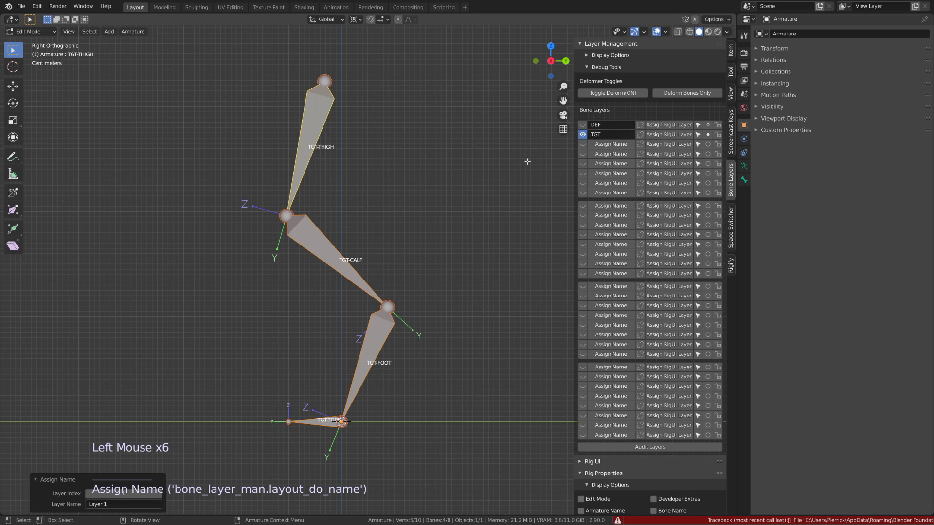
key("Tab")
Show the DEF layer and give DEF thigh and calf Copy Transforms constraints targeting their TGT bones.
left_click(590, 131)
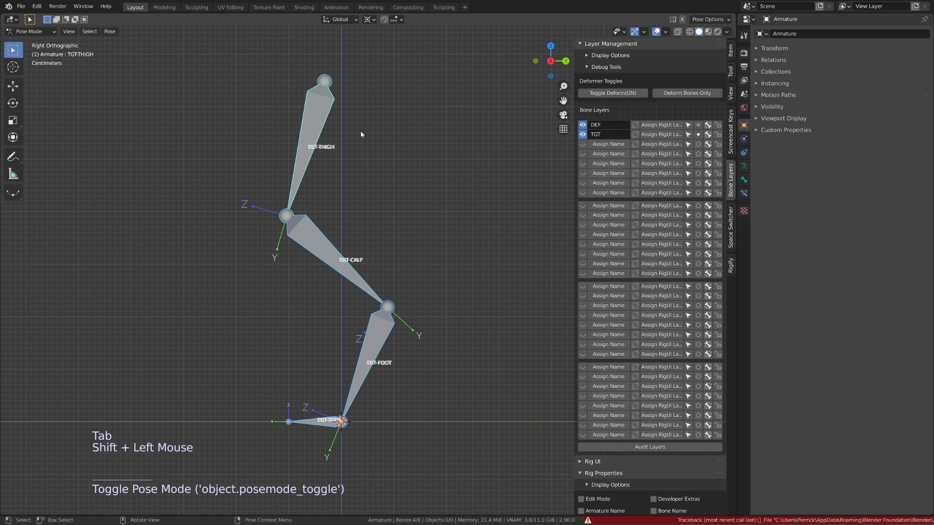
left_click(330, 142)
left_click(325, 139)
left_click(323, 136)
left_click(323, 136)
key("ctrl+shift+c")
left_click(325, 239)
left_click(325, 238)
left_click(325, 239)
key("ctrl+shift+c")
left_click(373, 328)
Give DEF foot and DEF-TOES Copy Transforms constraints from TGT foot and TGT-TOES, then hide the TGT layer.
double_click(373, 328)
key("ctrl+shift+c")
left_click(321, 428)
left_click(321, 428)
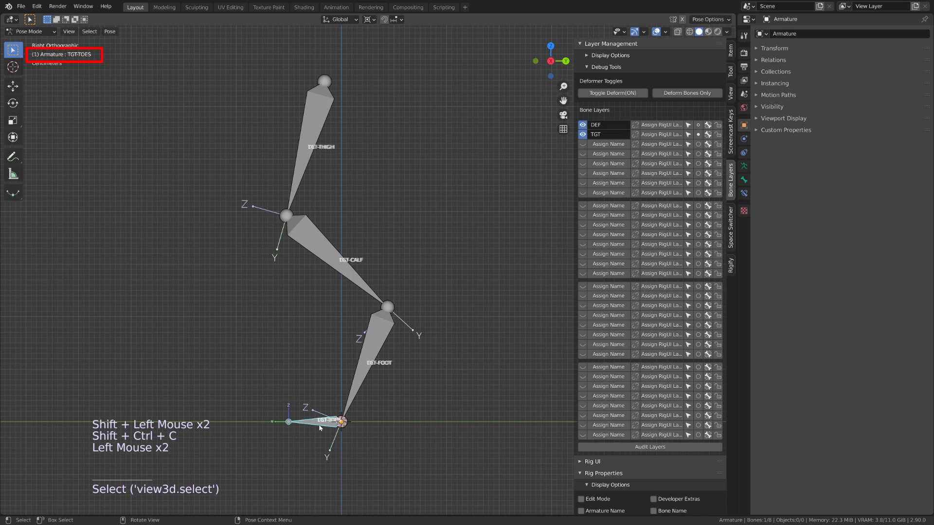
left_click(322, 429)
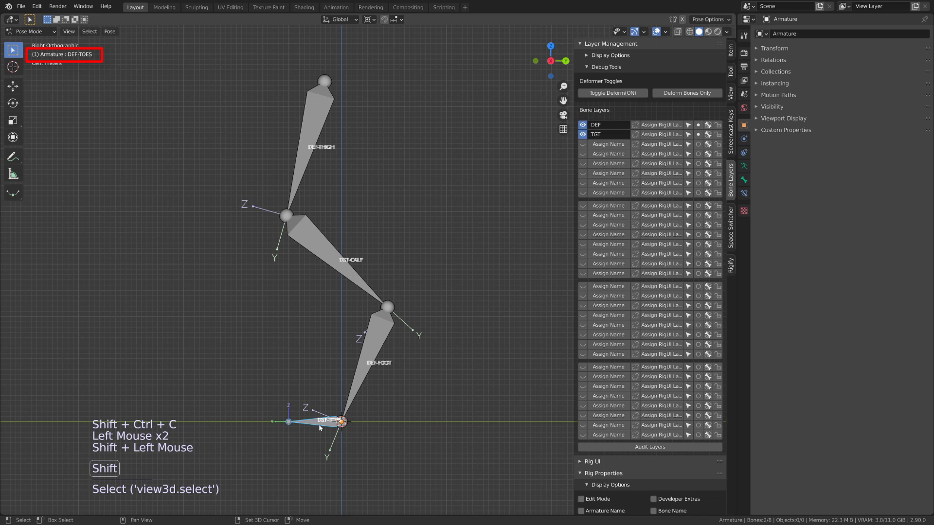
key("ctrl+shift+c")
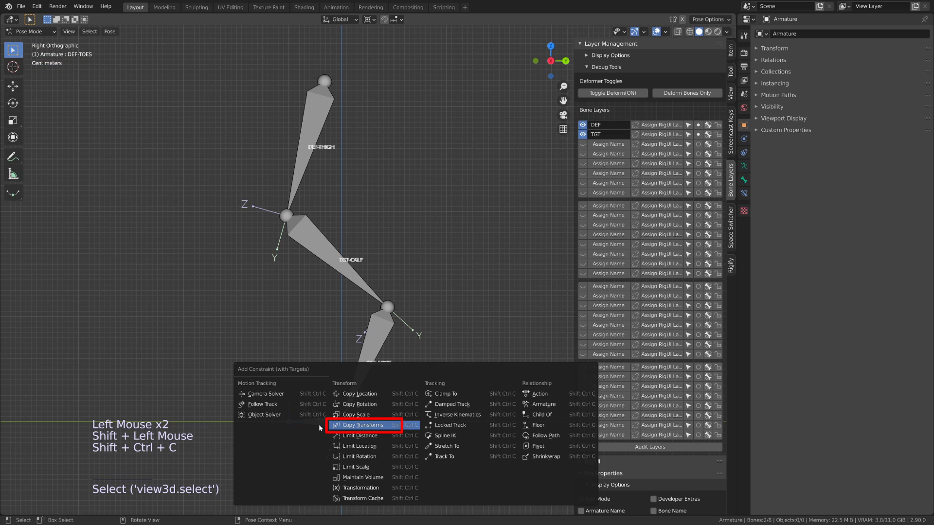
left_click(582, 136)
left_click(331, 118)
key("r")
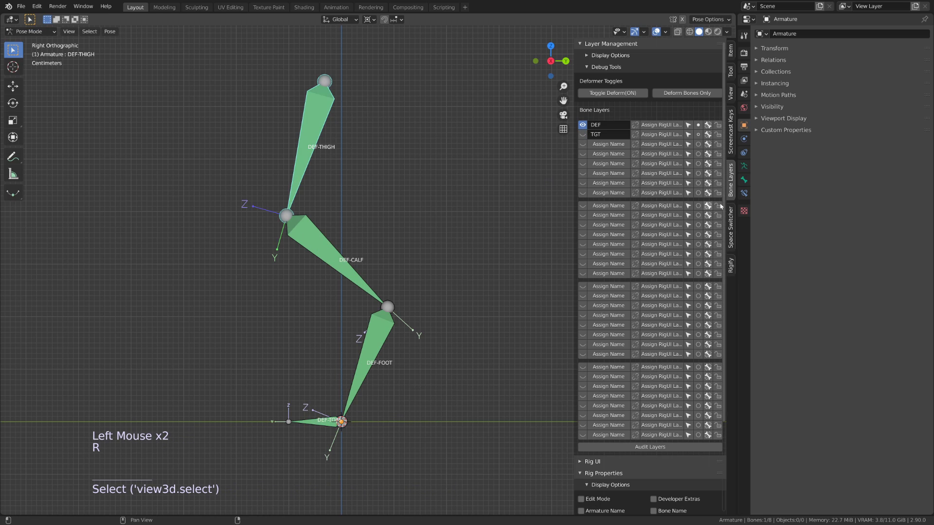
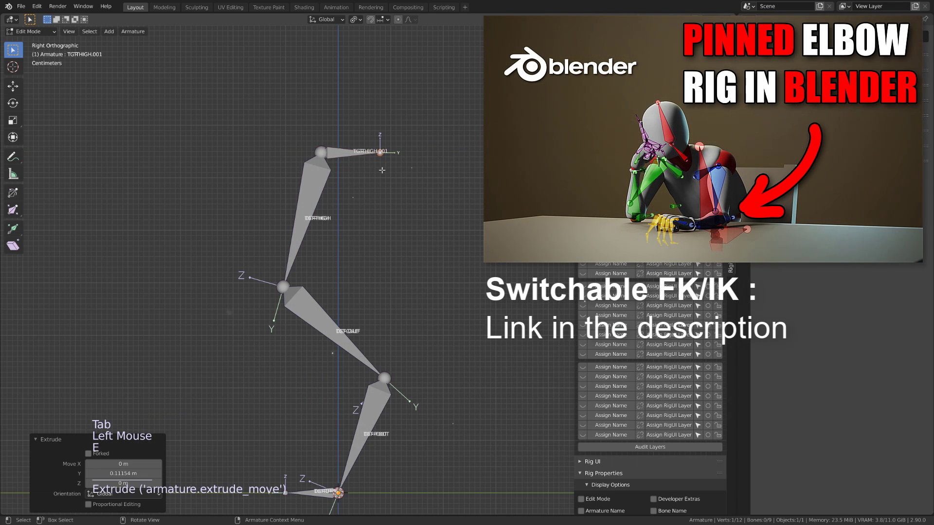
Uncheck Deform for the selected TGT leg bones in Bone Properties.
left_click(377, 138)
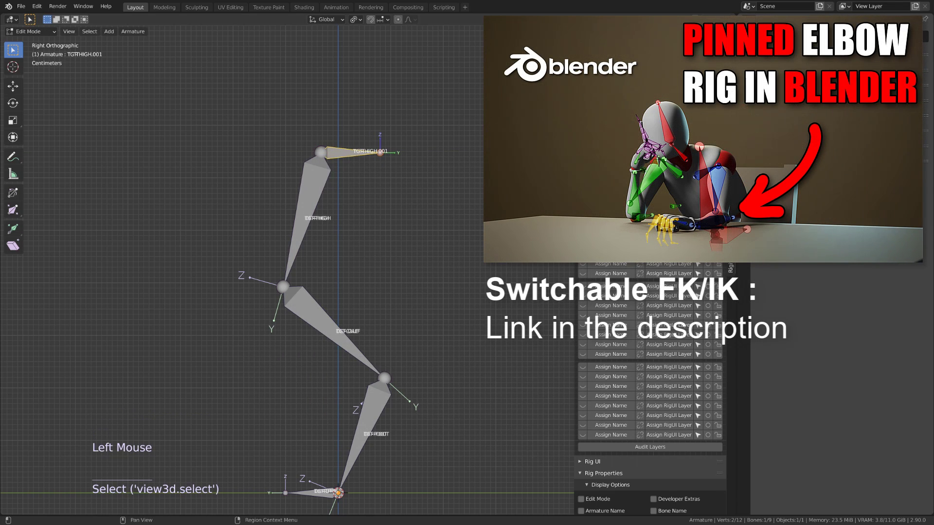
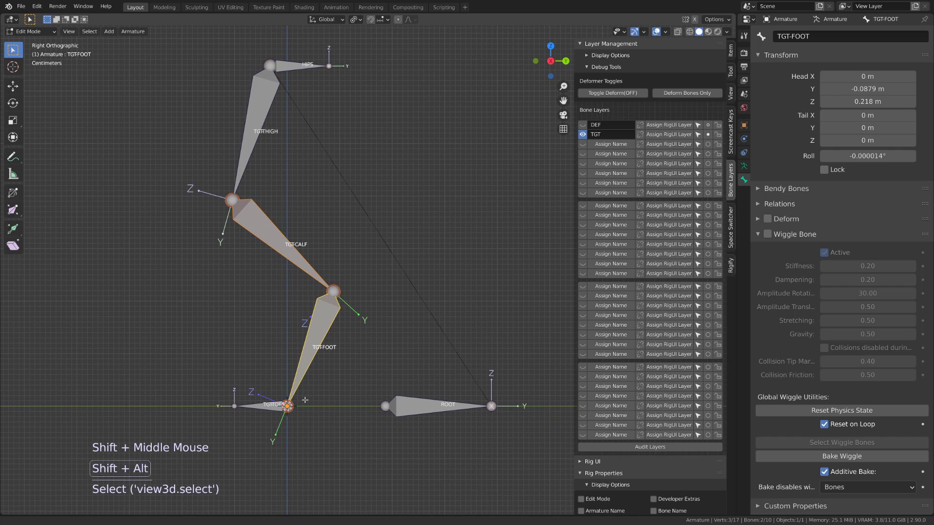
Extrude small .001 bones at the TGT chain joints, clear their parents and recalculate their roll to 0°.
key("e")
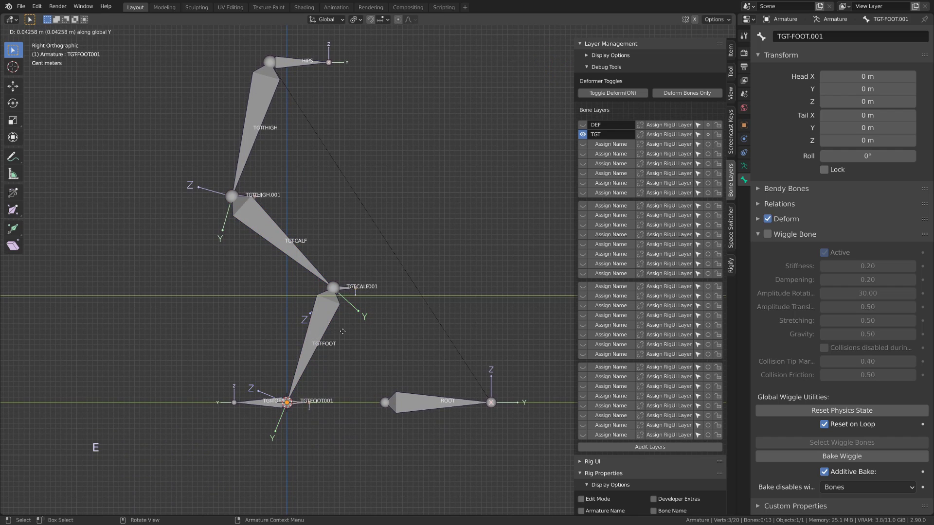
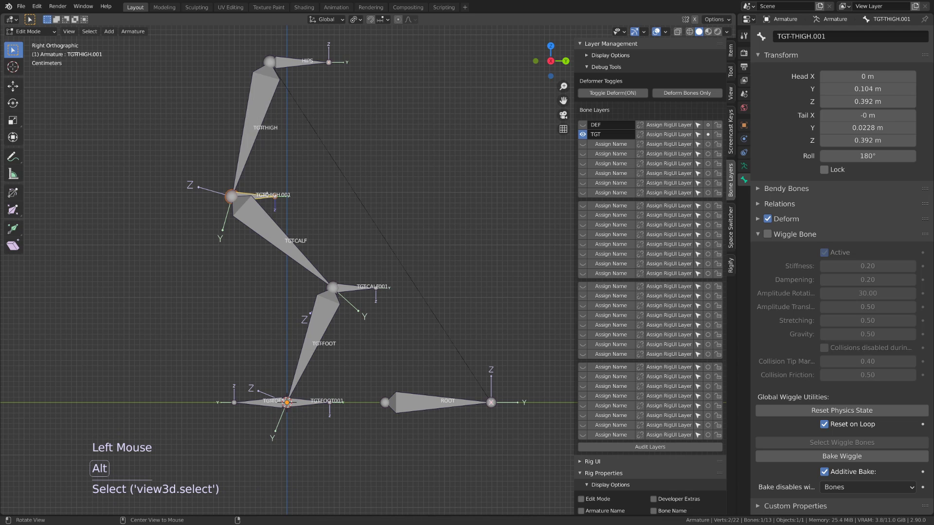
key("alt+p")
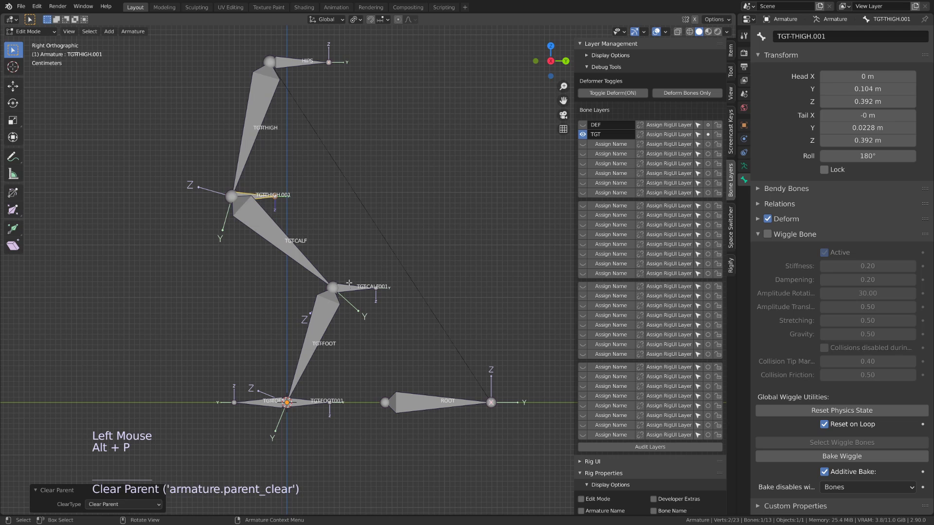
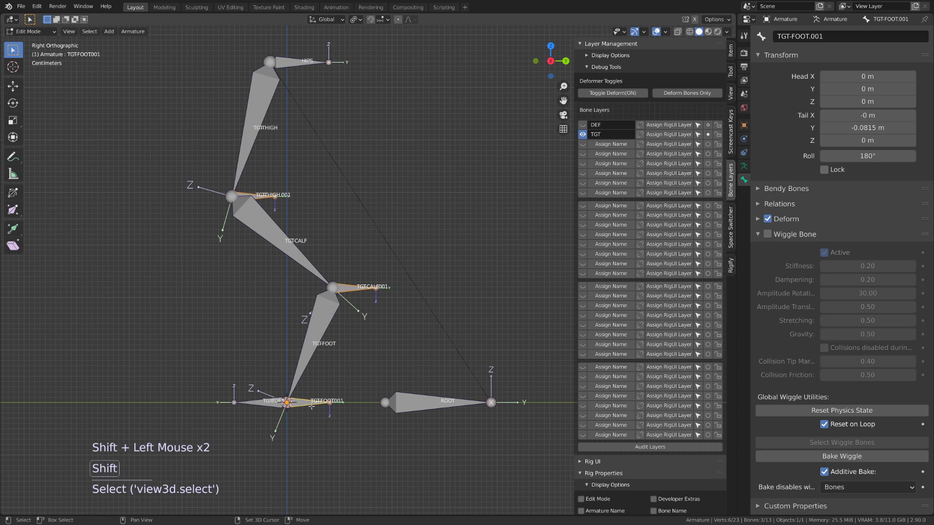
key("shift+n")
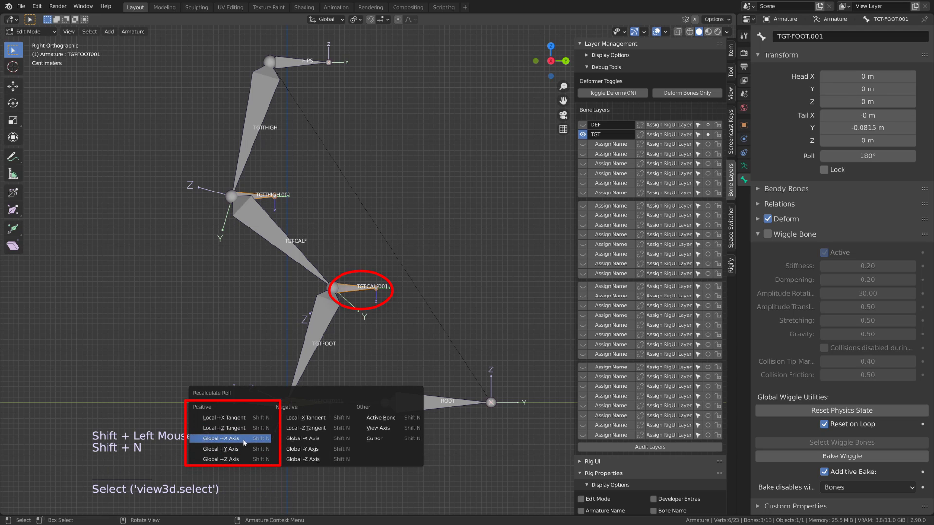
scroll("up", 3)
middle_click(310, 395)
Check the new bones in Pose Mode, then back in Edit Mode parent them with Ctrl+P.
key("Tab")
left_click(280, 394)
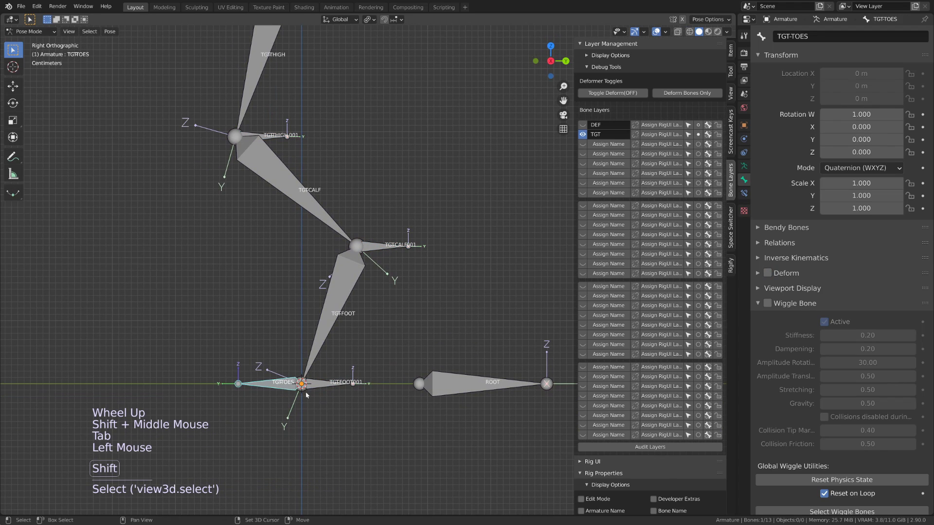
left_click(322, 391)
key("Tab")
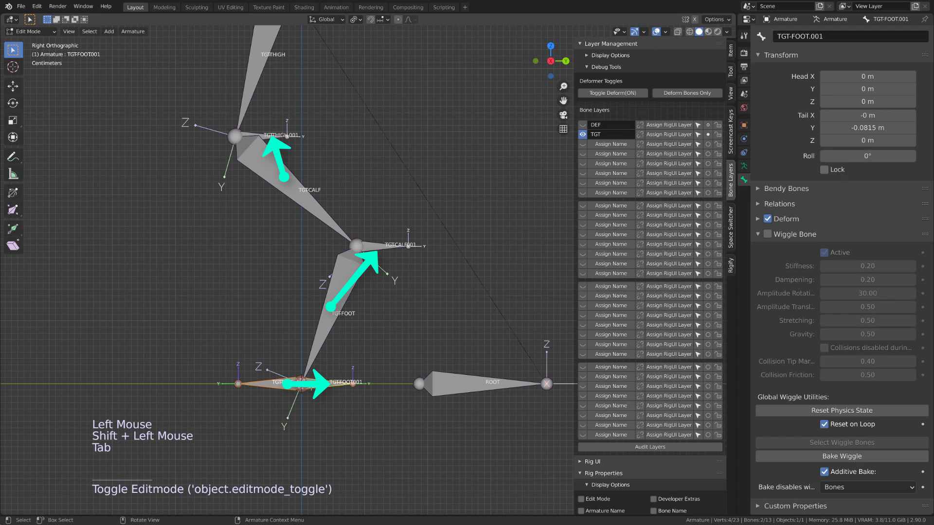
key("ctrl+p")
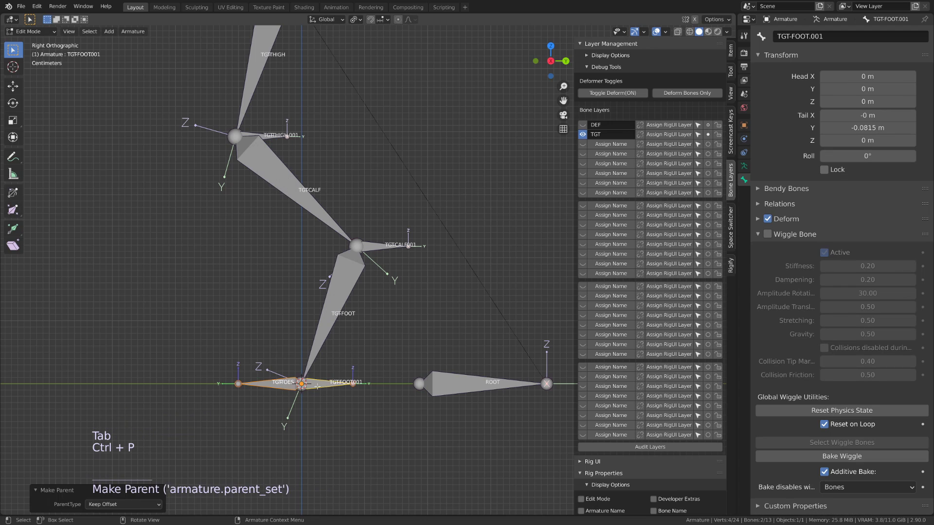
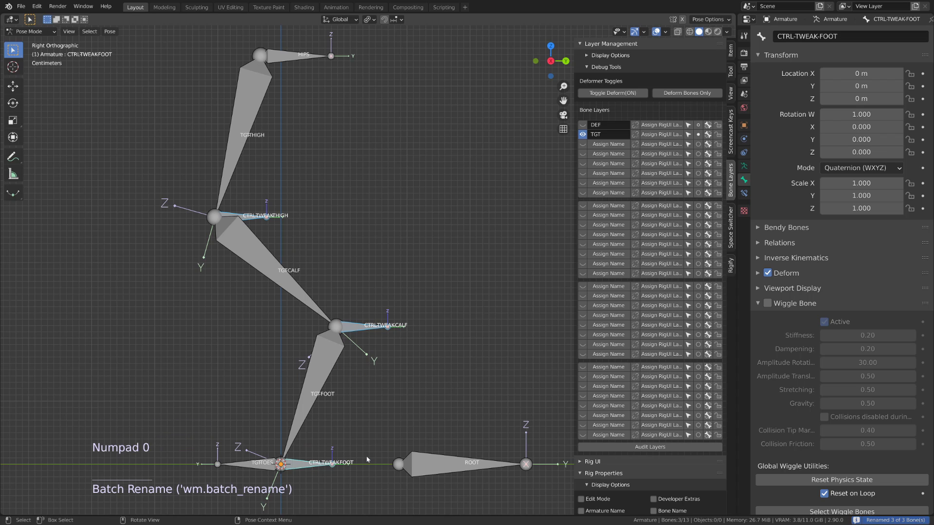
Rename the small bones CTRL-TWEAK-THIGH, CTRL-TWEAK-CALF and CTRL-TWEAK-FOOT and set the armature's viewport display options.
double_click(763, 135)
left_click(764, 196)
left_click(844, 261)
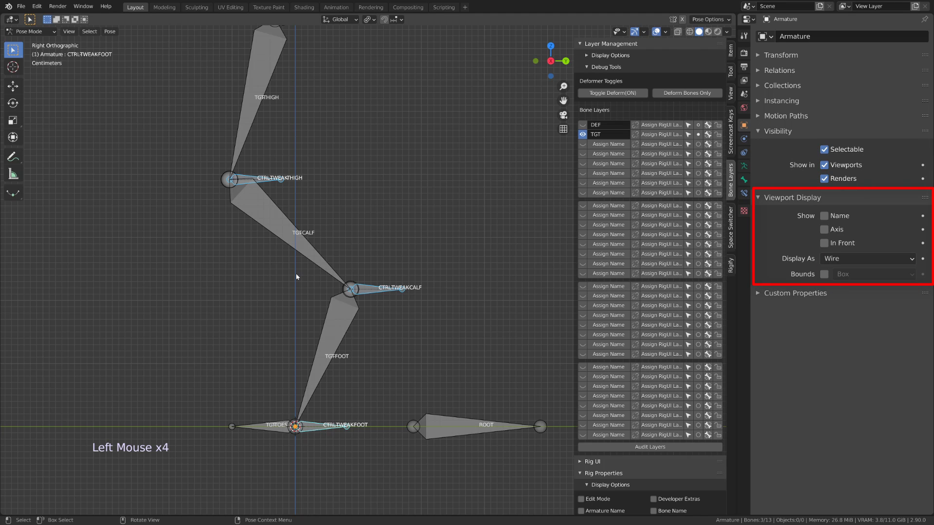
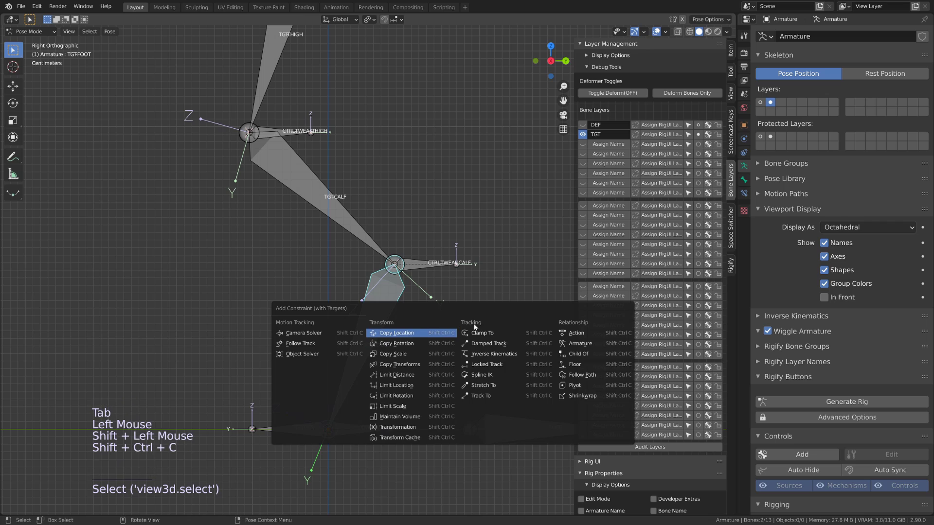
Add a Stretch To constraint targeting the foot tweak bone and test it by grabbing.
key("ctrl+shift+c")
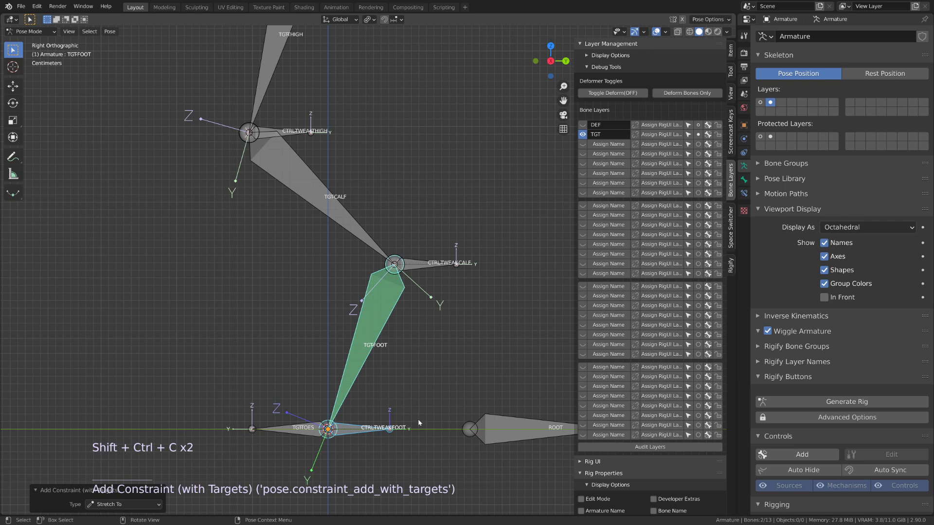
left_click(364, 436)
key("g")
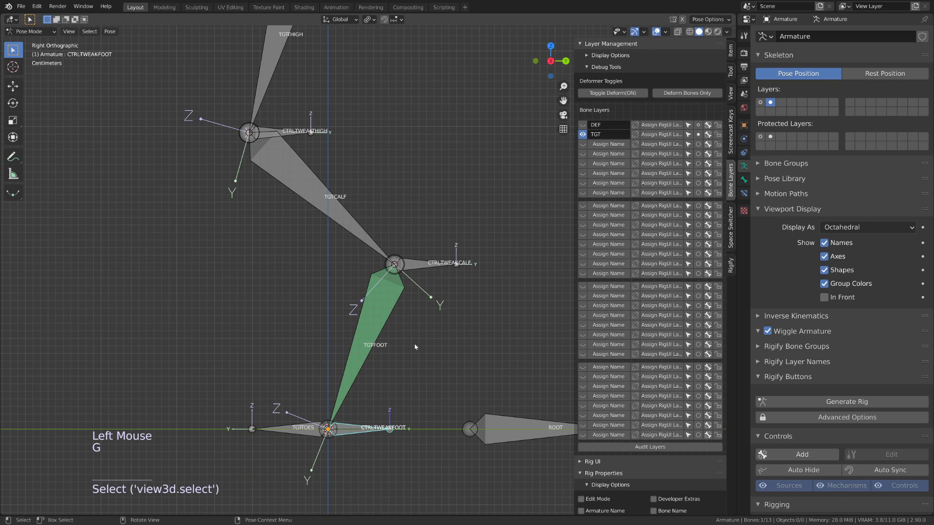
left_click(421, 269)
Give TGT-CALF a Stretch To constraint aimed at its tweak control and test the stretch.
left_click(362, 237)
key("ctrl+shift+c")
key("ctrl+shift+c")
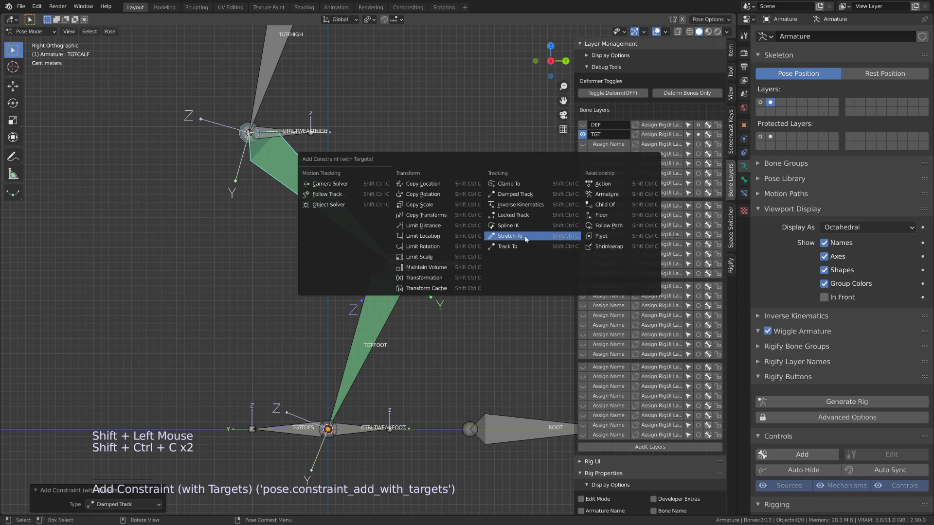
middle_click(452, 264)
left_click(441, 303)
key("g")
Give TGT-THIGH a Stretch To constraint aimed at its tweak control and test the stretch.
left_click(278, 165)
left_click(295, 172)
left_click(270, 102)
key("ctrl+shift+c")
key("ctrl+shift+c")
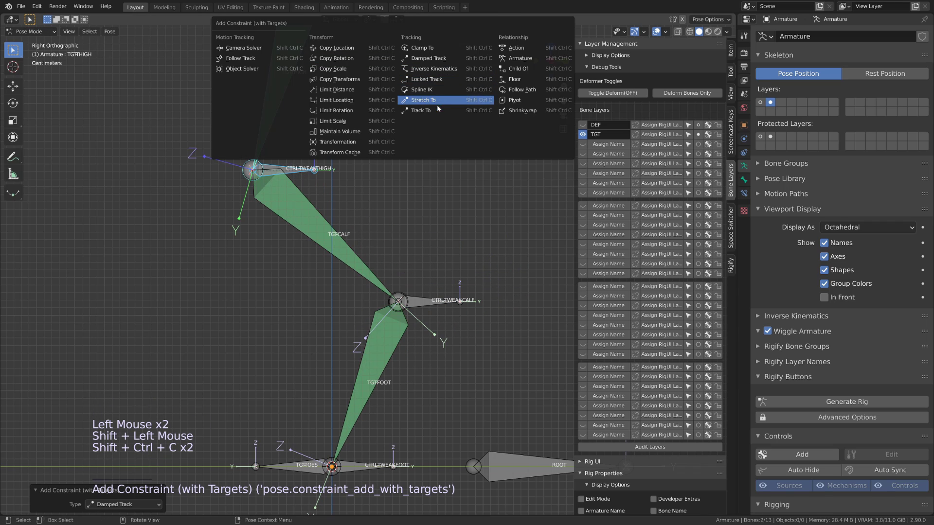
left_click(313, 175)
key("g")
In Edit Mode extrude a new small TGT-TOES.001 bone at the toe joint.
middle_click(289, 364)
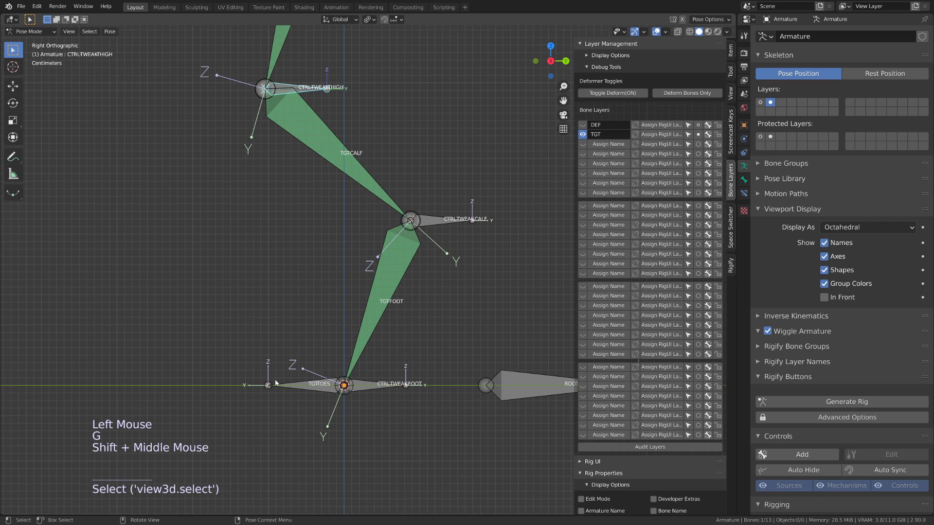
left_click(272, 386)
scroll("up", 3)
middle_click(249, 426)
key("Tab")
left_click(253, 356)
key("e")
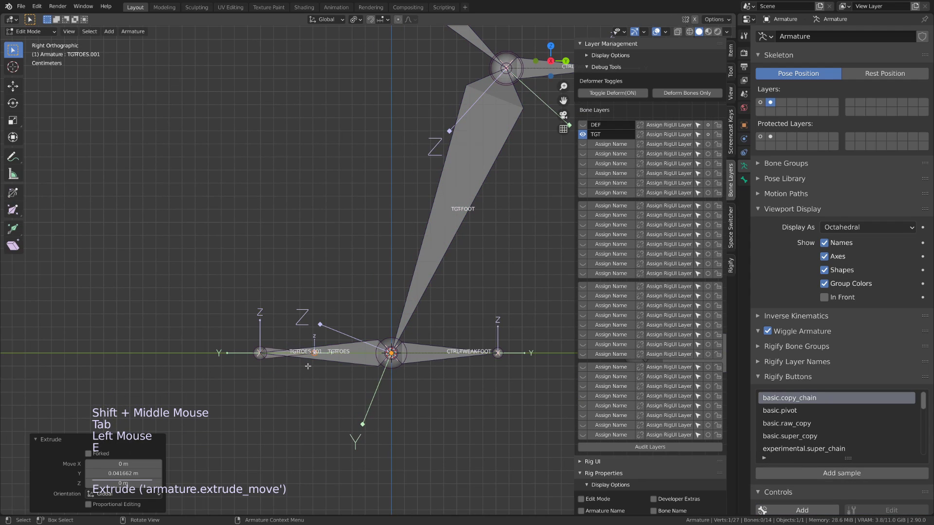
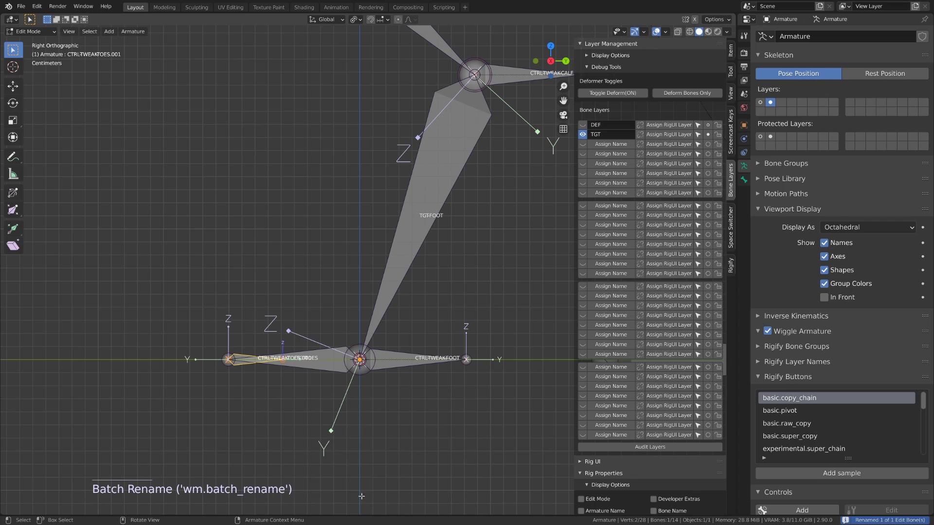
Batch-rename the new toe bone to CTRL-TWEAK-TOES and return to Pose Mode.
key("ctrl+F2")
key("KP_0")
key("Tab")
Add the remaining Stretch To constraint so TGT-THIGH shows green like the rest of the chain.
left_click(299, 365)
key("ctrl+shift+c")
key("ctrl+shift+c")
left_click(279, 358)
double_click(280, 363)
Grab each tweak control to confirm the TGT leg chain stretches to follow them.
key("g")
left_click(432, 364)
key("g")
scroll("down", 3)
middle_click(444, 255)
left_click(431, 250)
key("g")
scroll("down", 3)
middle_click(366, 282)
left_click(313, 344)
scroll("up", 3)
left_click(245, 442)
scroll("up", 3)
left_click(264, 259)
double_click(224, 98)
scroll("down", 3)
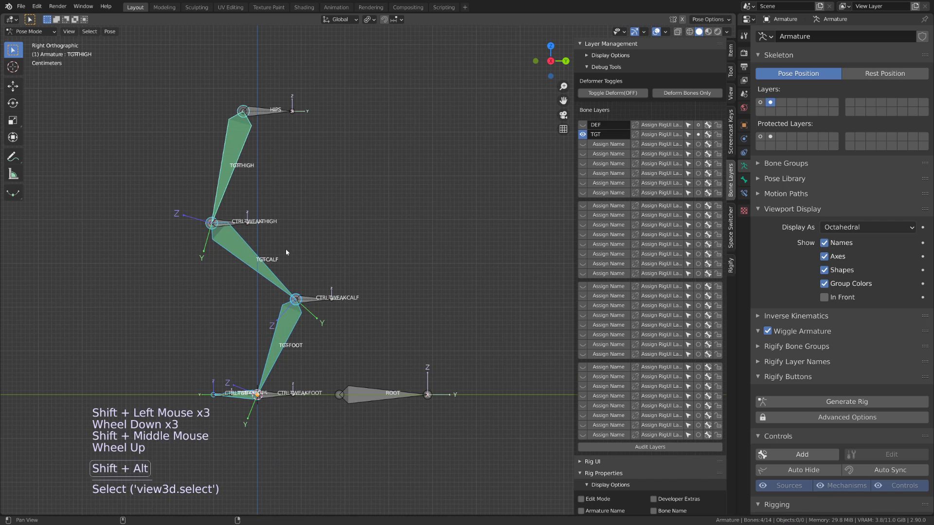
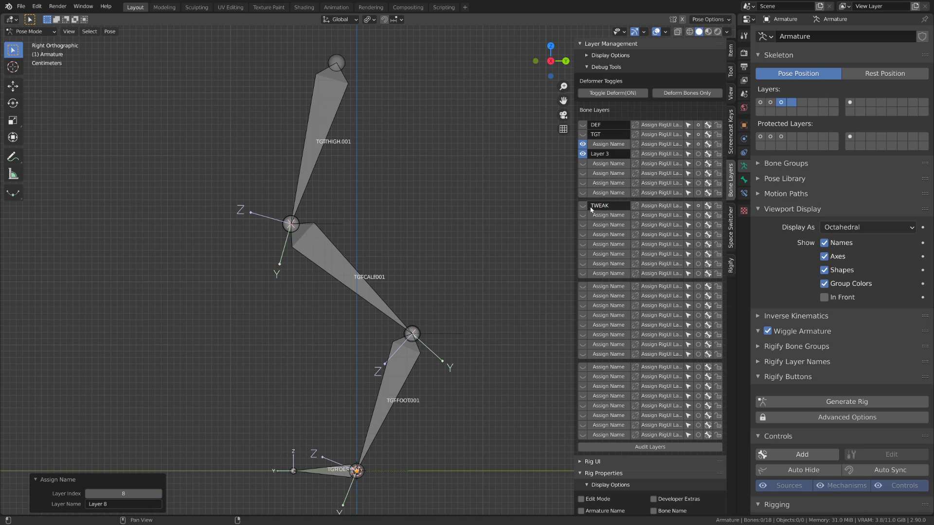
Name two more bone layers TWEAK and MCH in the Bone Layers panel, with tweak controls on TWEAK.
left_click(587, 209)
left_click(603, 148)
left_click(587, 154)
double_click(584, 148)
left_click(602, 148)
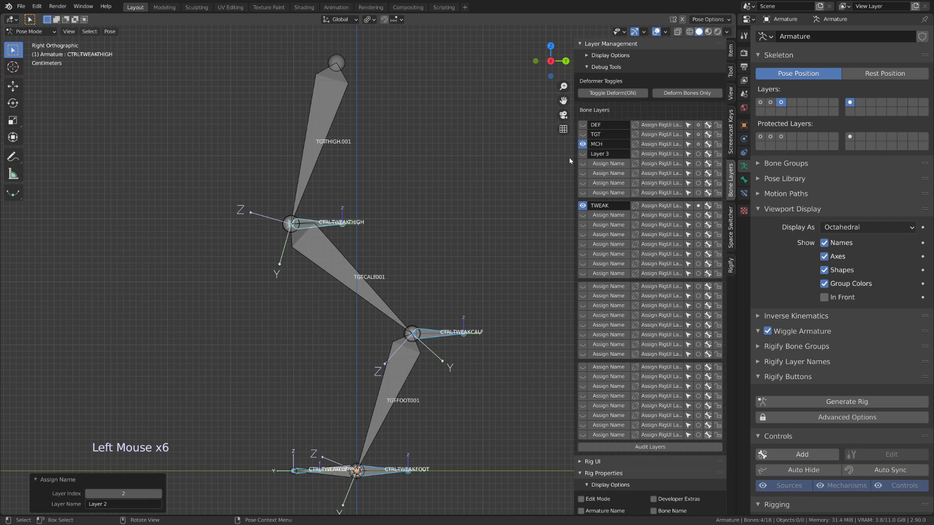
Select the copied .001 chain: thigh, calf, foot and toes bones.
left_click(308, 136)
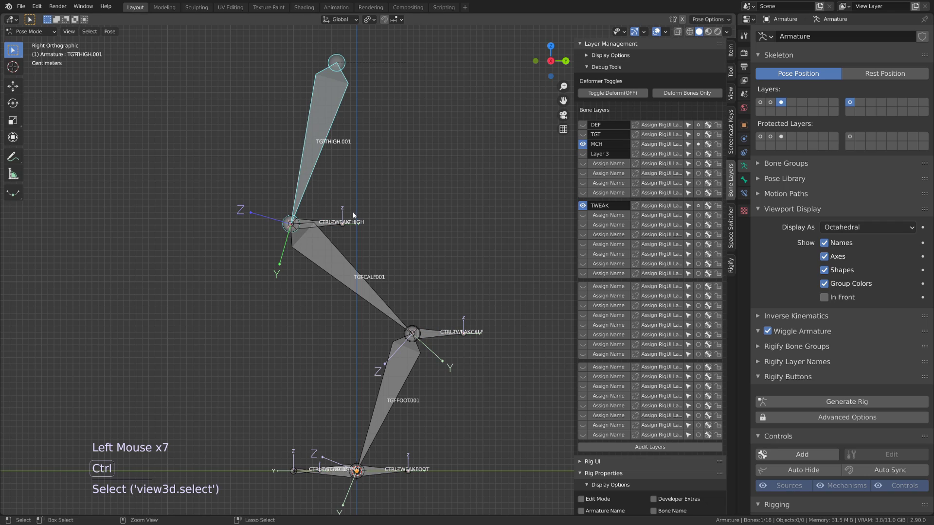
left_click(364, 271)
left_click(385, 371)
left_click(399, 361)
left_click(334, 477)
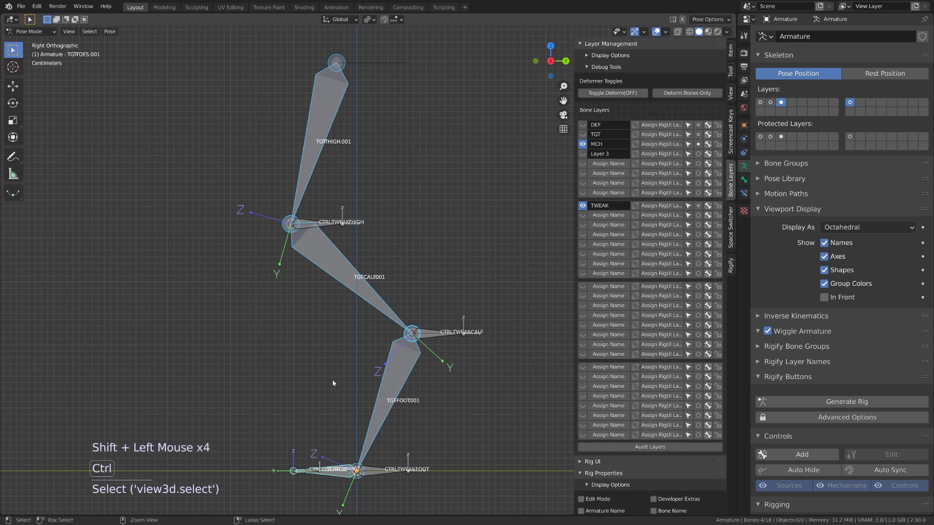
Clear constraints from the .001 chain and batch-rename its bones from TGT to MCH, e.g. MCH-CALF.001.
key("ctrl+F2")
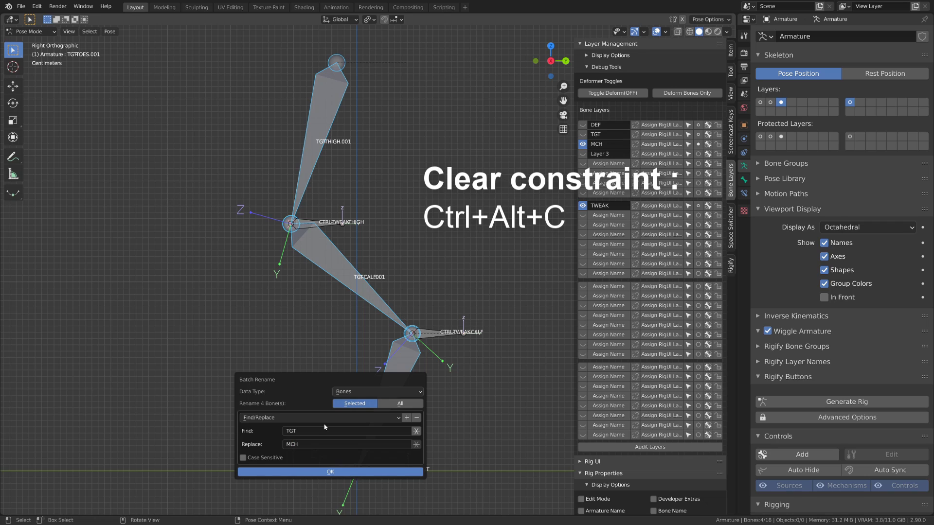
key("ctrl+F2")
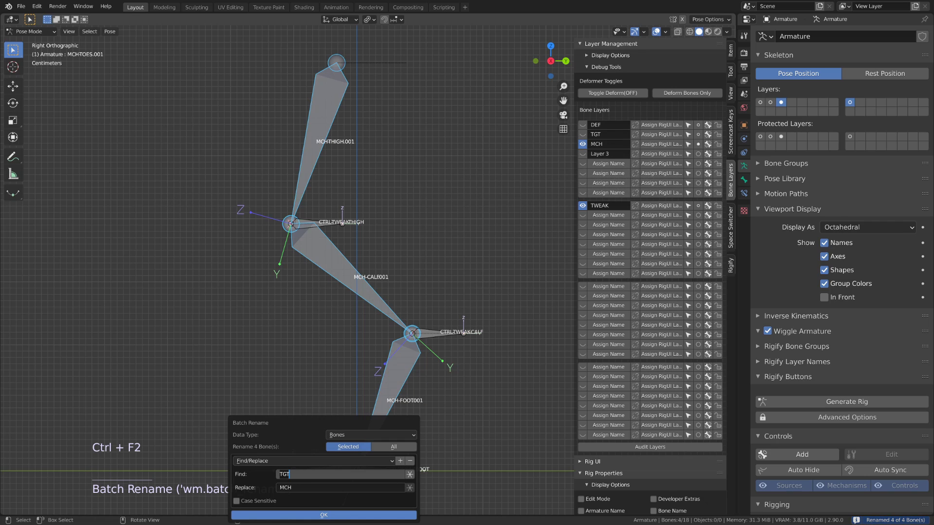
key("KP_0")
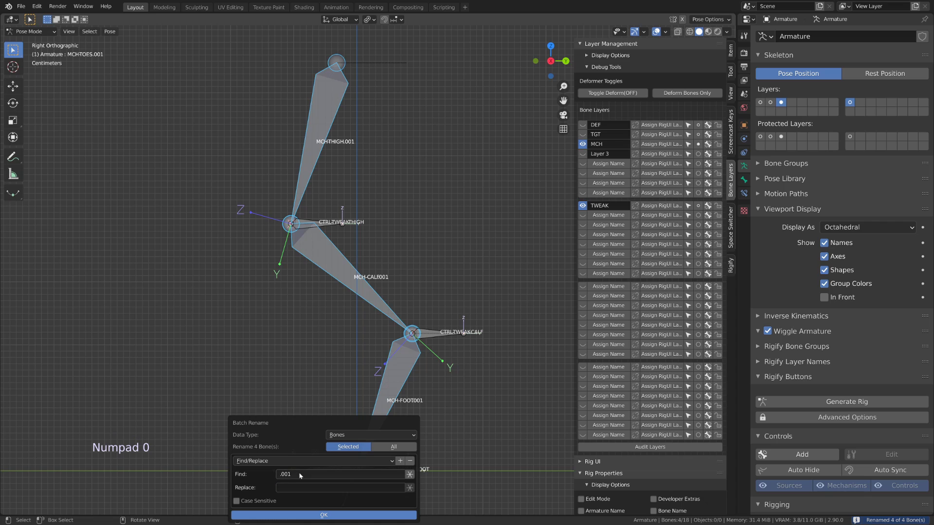
Rename the mechanism chain to MCH-THIGH, MCH-CALF, MCH-FOOT, MCH-TOES and test-rotate the toes tweak control.
middle_click(337, 390)
left_click(302, 192)
key("Tab")
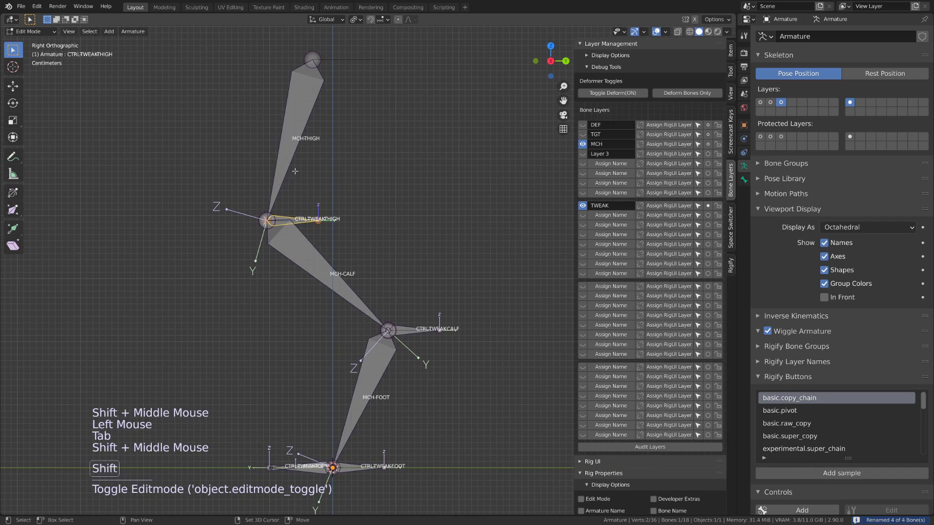
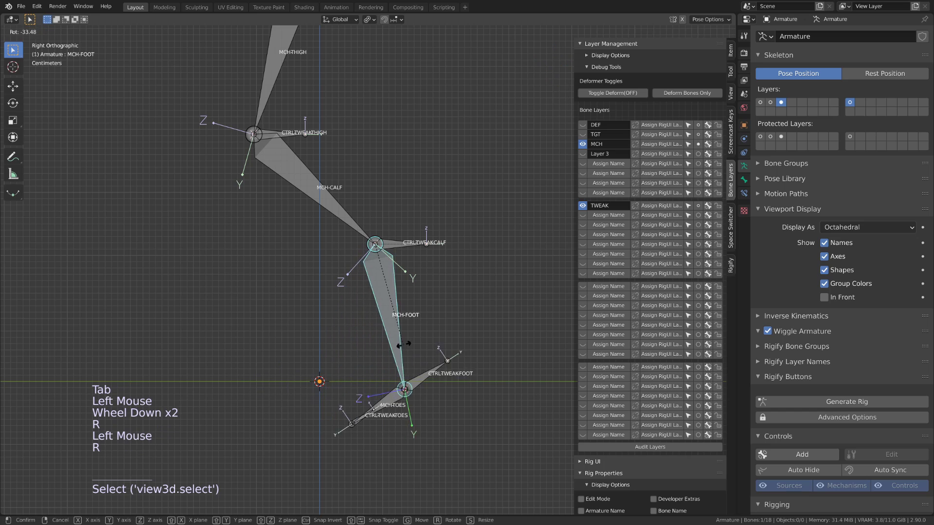
left_click(348, 221)
key("r")
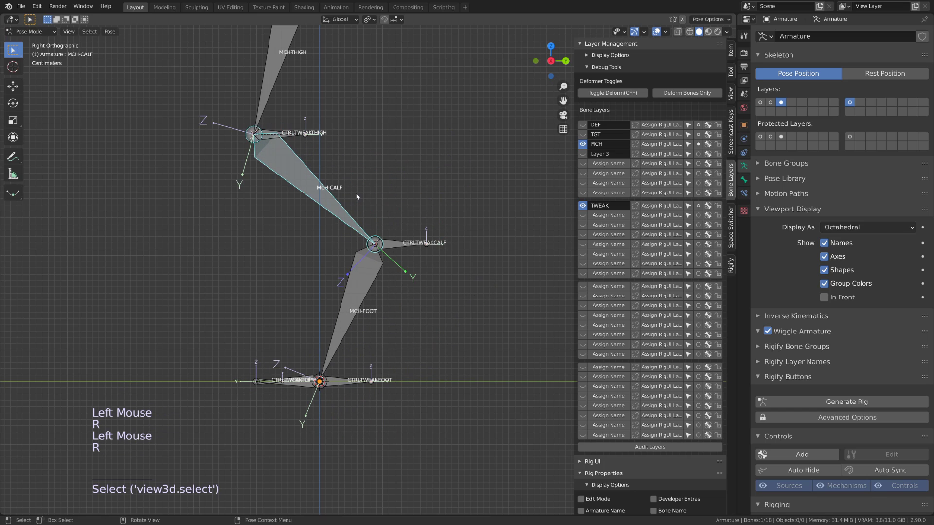
scroll("up", 3)
middle_click(226, 426)
left_click(229, 419)
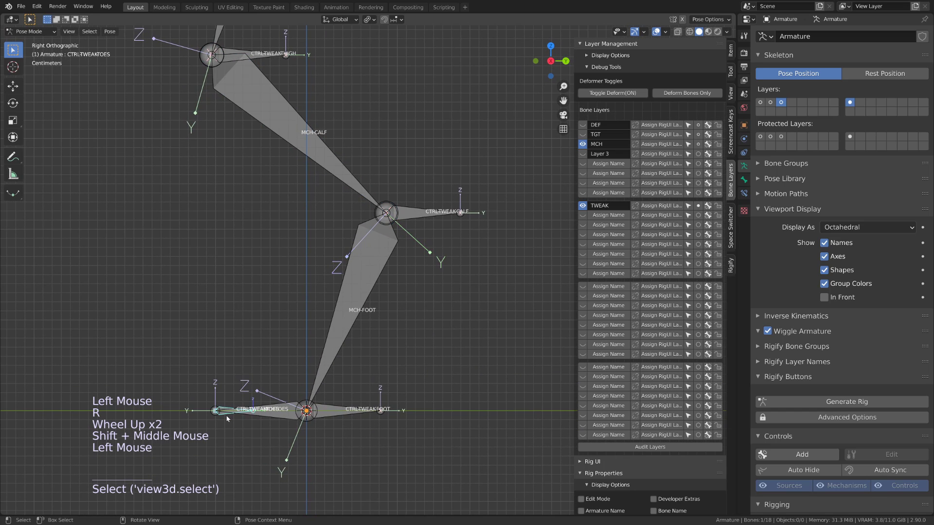